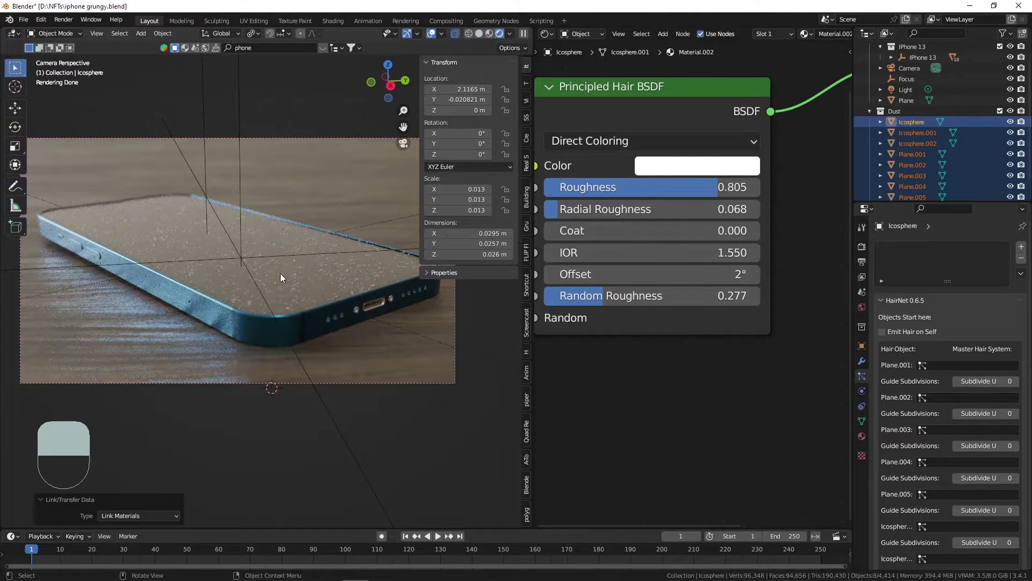
Bring the screen glass's Glass material into view in the Shader Editor
drag(284, 276, 192, 53)
Apply a previewed Fingerprints material to the screen glass's new slot
drag(192, 53, 327, 56)
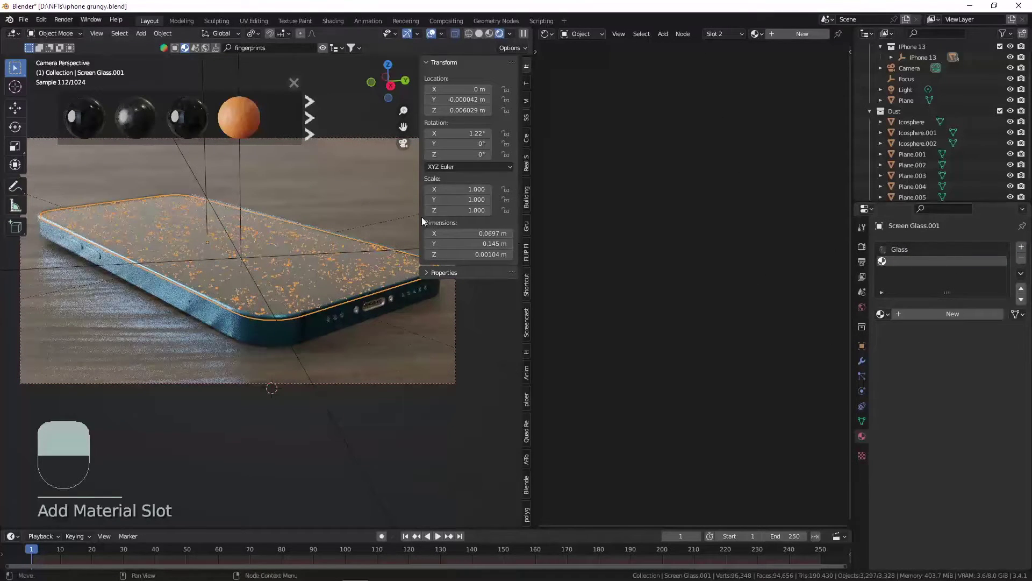
Pick the fingerprints roughness Image Texture node in the Fingerprints material
text(Download)
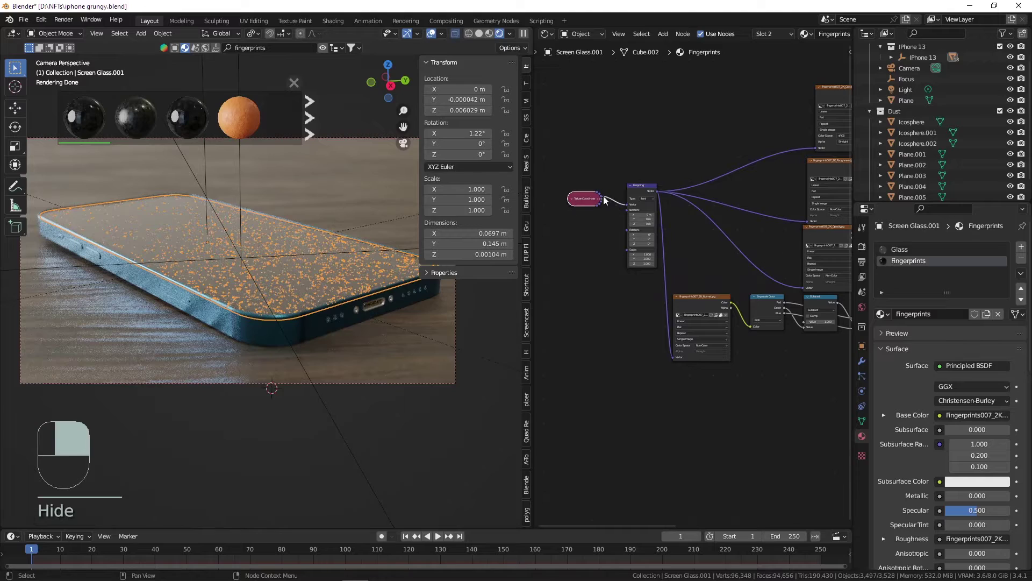
click(644, 192)
drag(643, 191, 724, 166)
click(724, 167)
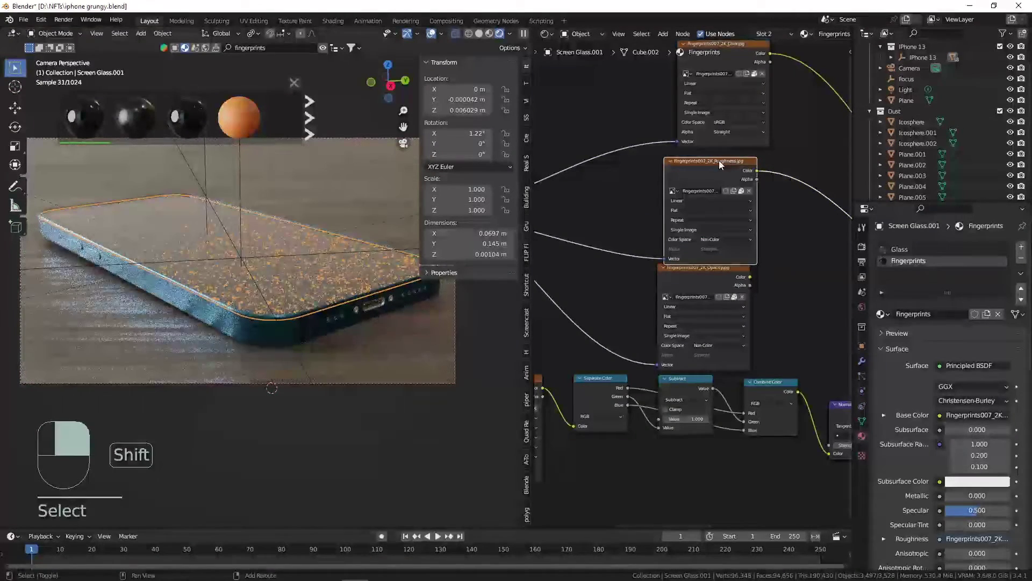
Paste the roughness image node into the screen's Glass material
drag(908, 258, 808, 181)
click(670, 174)
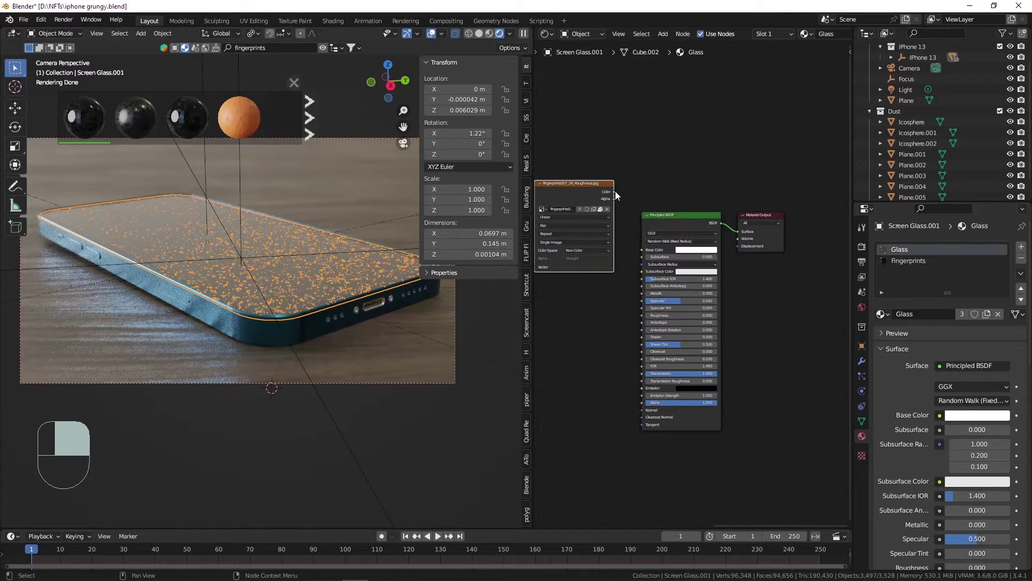
click(619, 196)
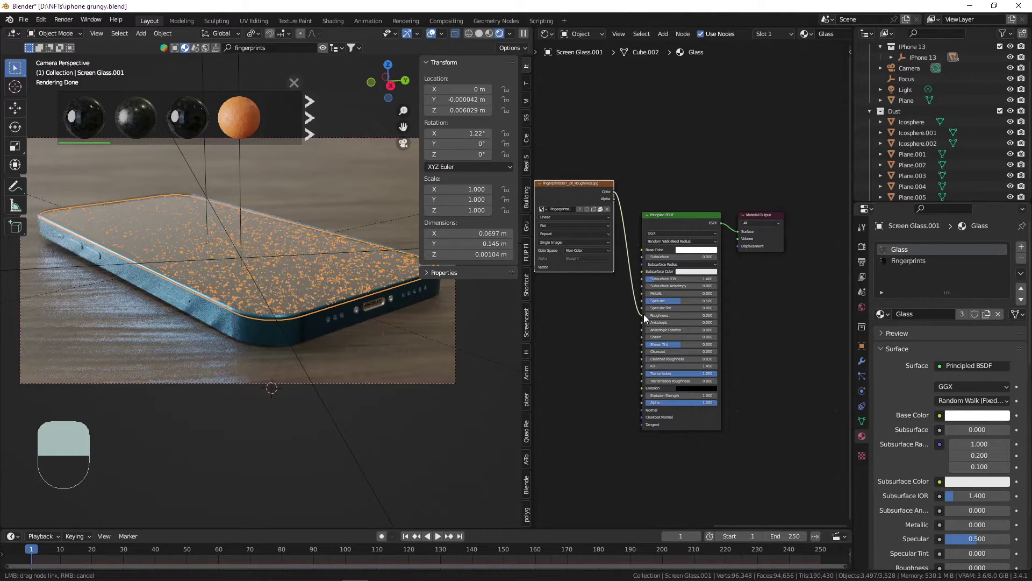
Wire the roughness image into the glass roughness and view the screen from top
drag(223, 249, 227, 256)
key(KP_7)
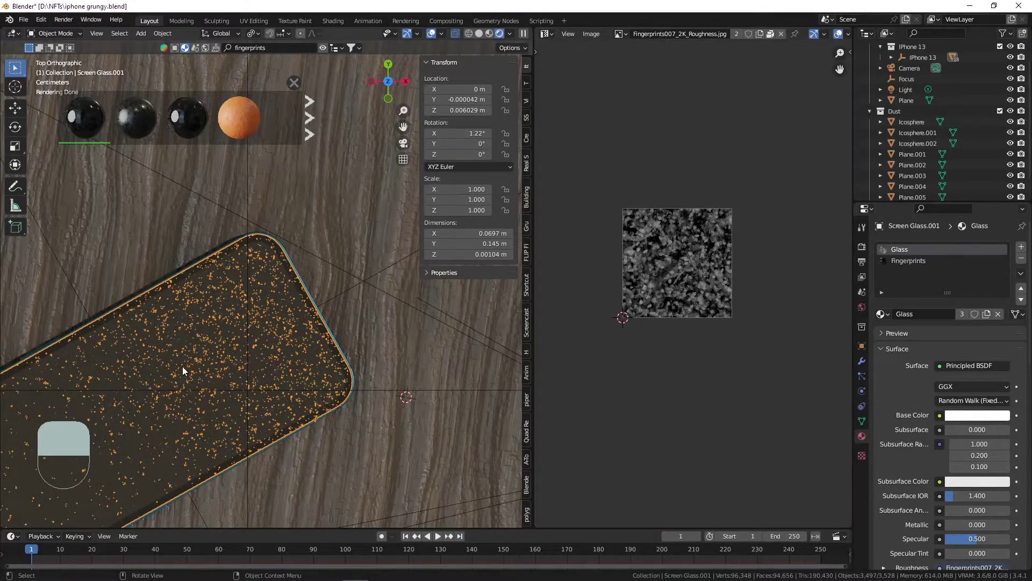
key(Tab)
Unwrap all screen-glass faces and shrink their UV island onto the fingerprint texture
key(a)
key(u)
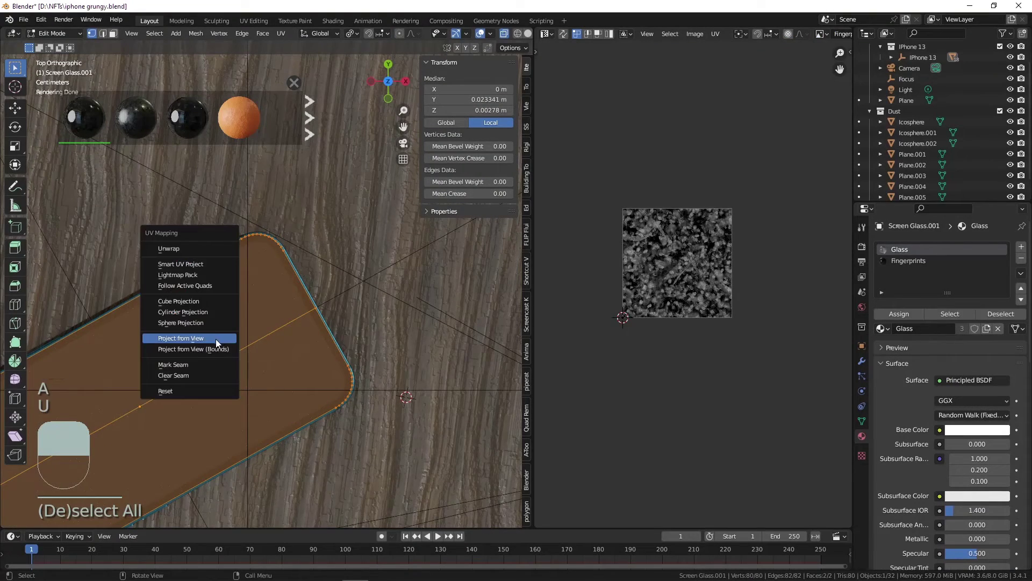
key(a)
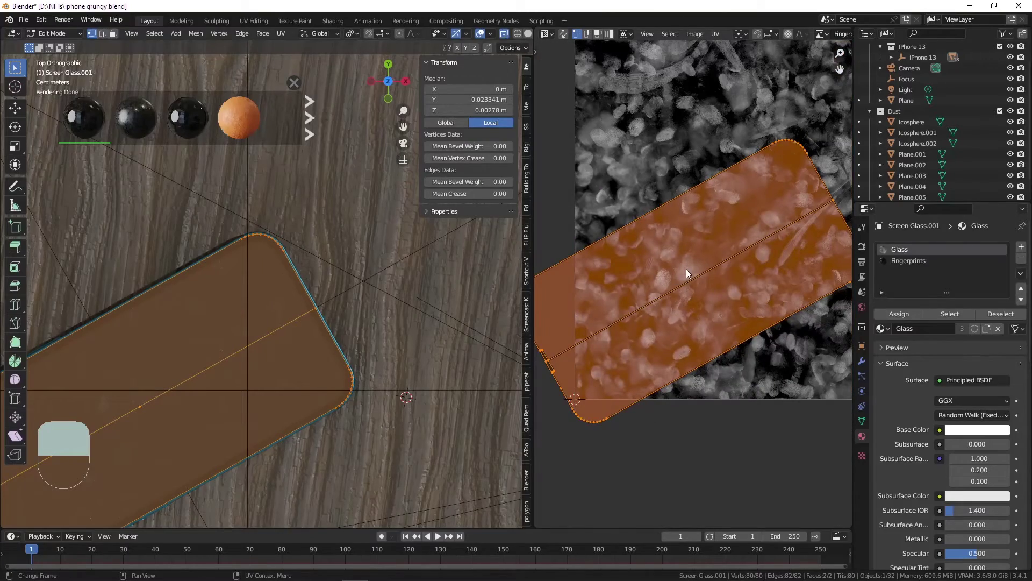
key(s)
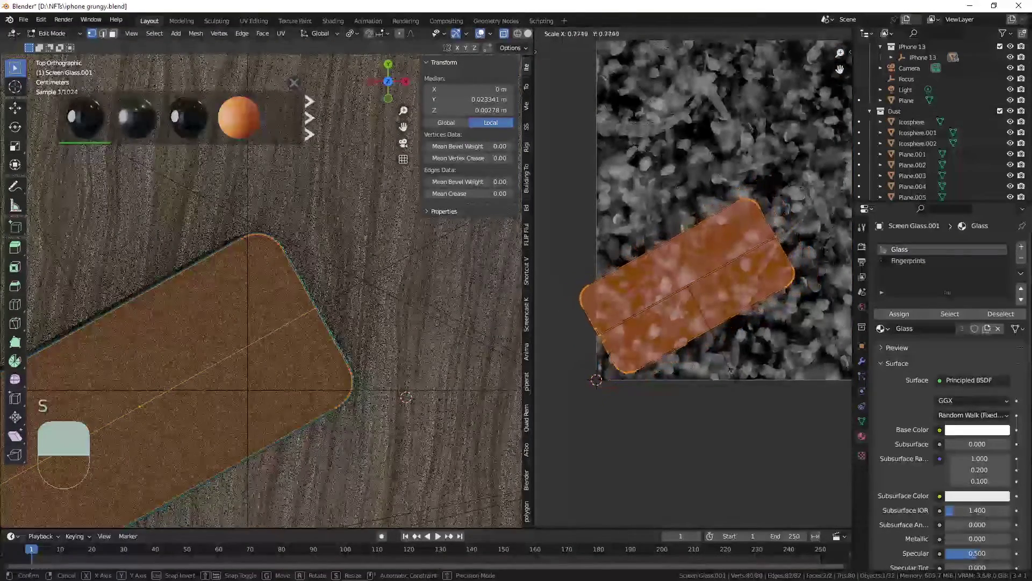
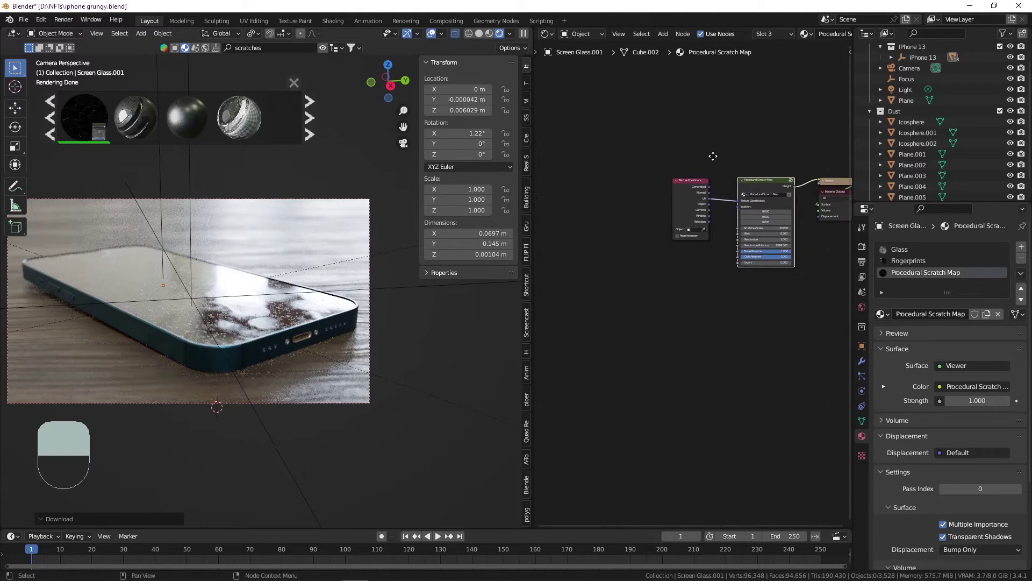
drag(654, 209, 584, 210)
drag(584, 210, 675, 219)
drag(675, 219, 651, 199)
click(651, 199)
drag(650, 196, 644, 302)
click(643, 303)
drag(643, 302, 786, 57)
drag(786, 57, 741, 149)
Add a Displacement node fed by the scratch map's Height into the Material Output
key(shift+a)
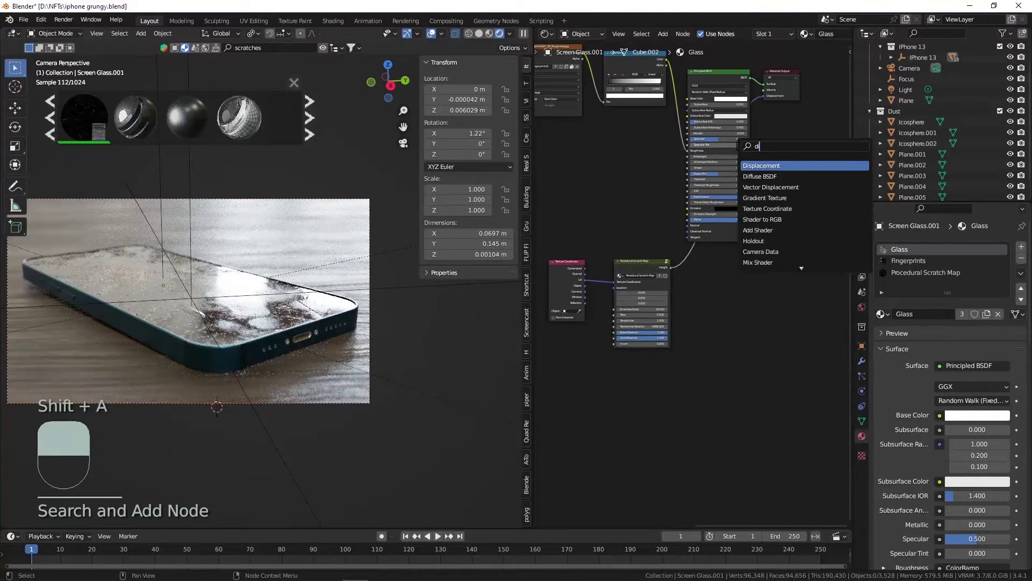
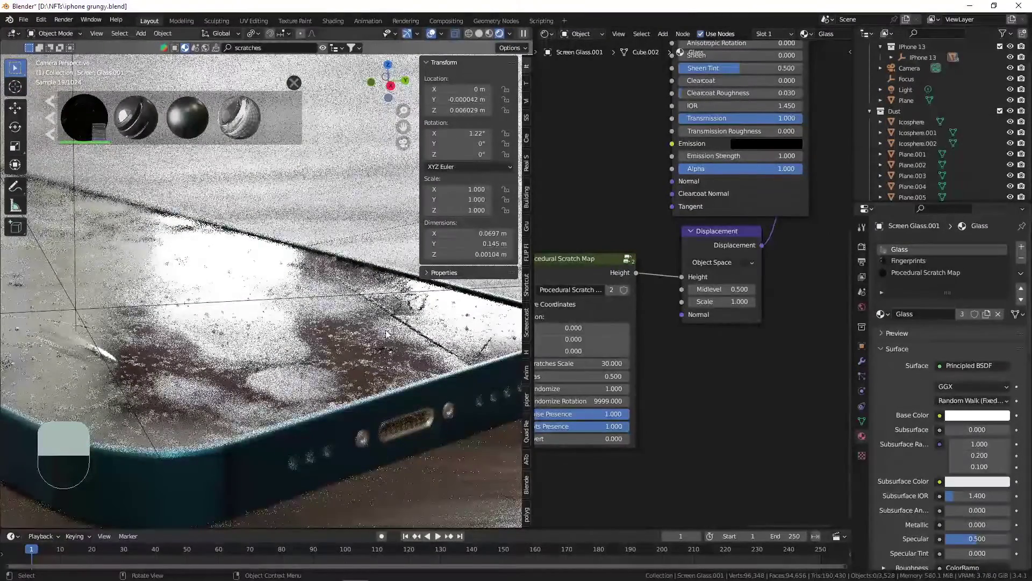
drag(355, 331, 344, 327)
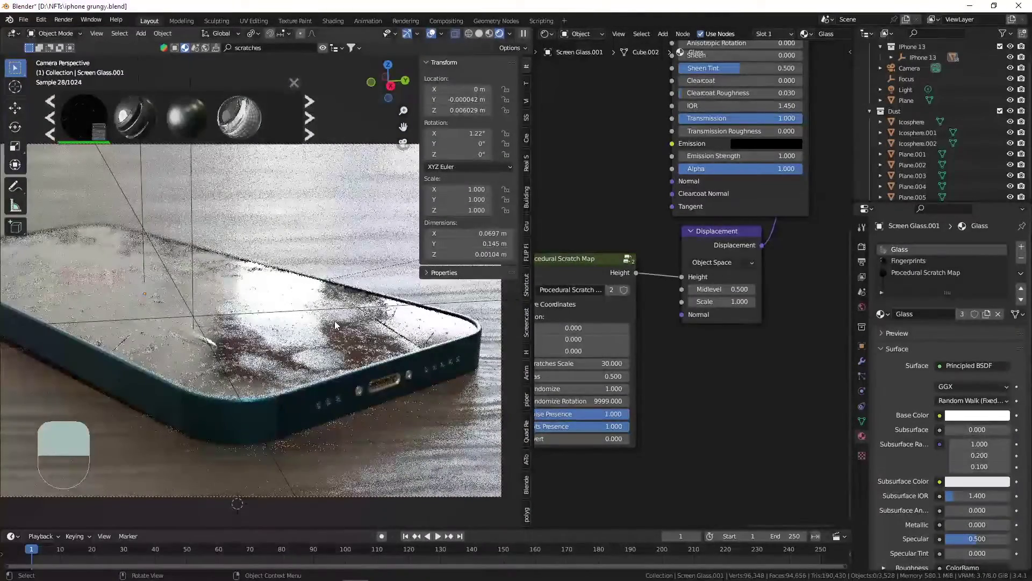
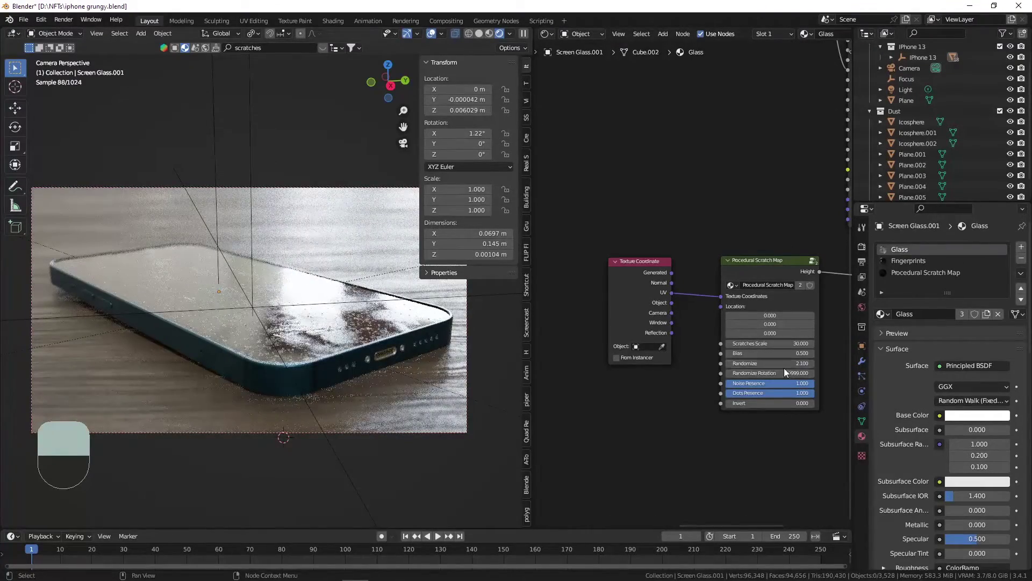
Undo a scratch-map tweak before setting Randomize 1 and Location X 0.04
key(ctrl+z)
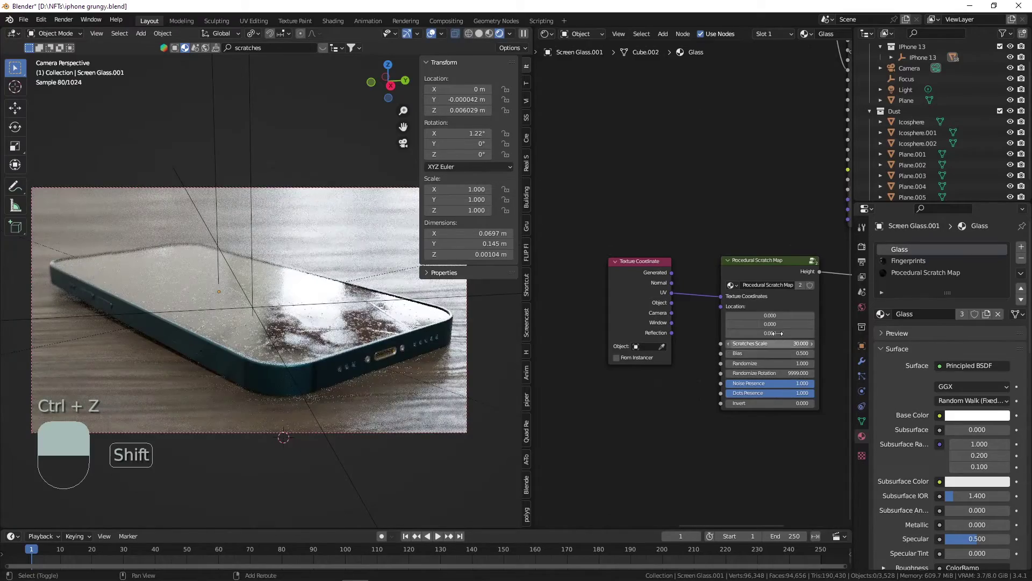